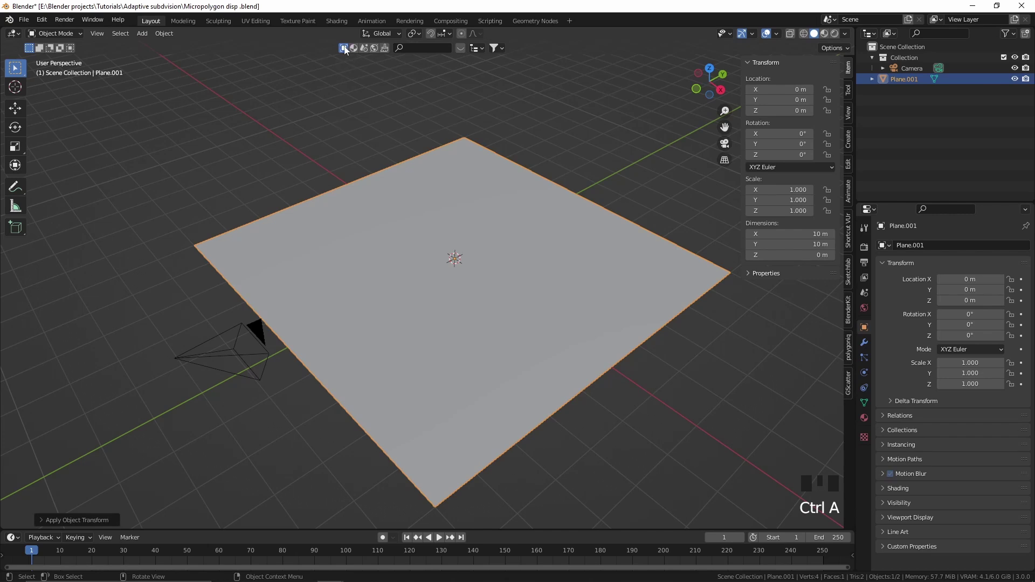
# Switch to the Shading workspace and look through the scene camera (Numpad 0).
pyautogui.click(339, 27)
pyautogui.scroll(3)
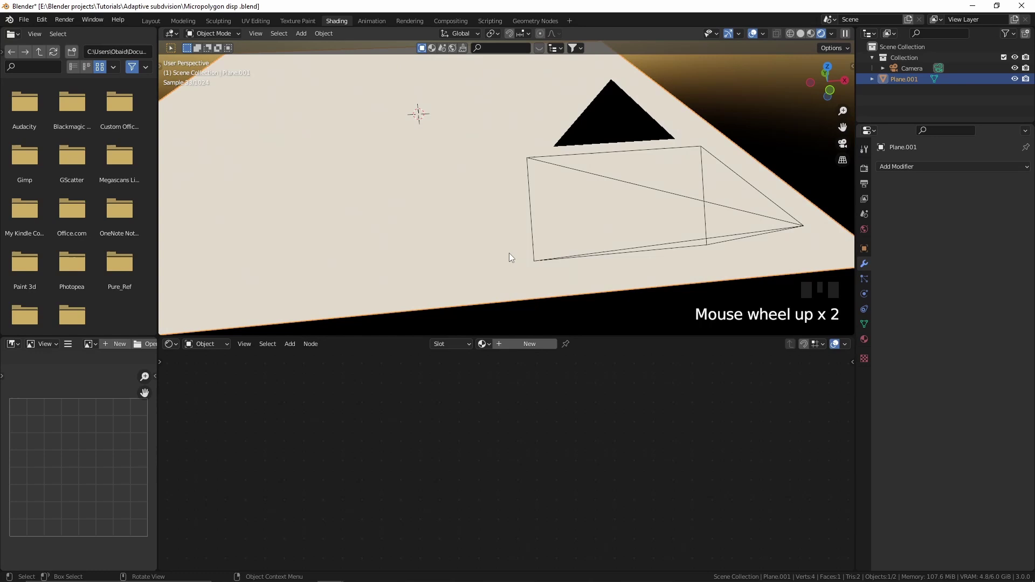
pyautogui.press('KP_0')
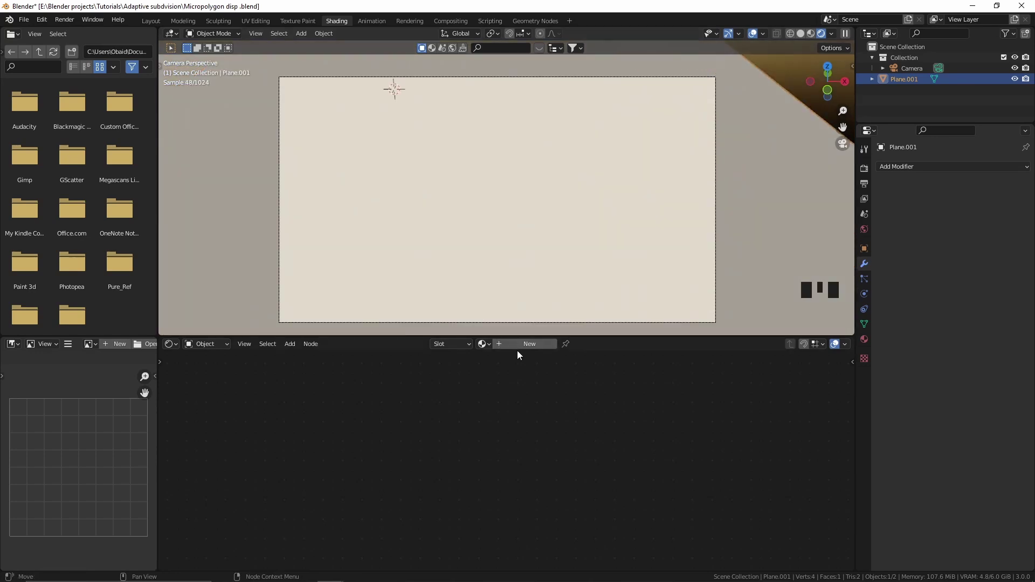
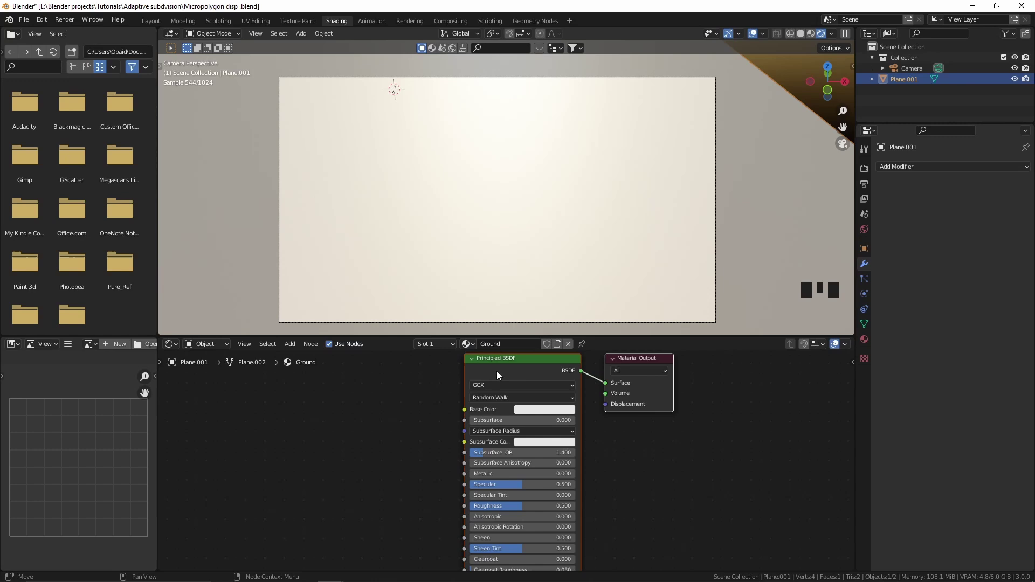
# Create the new Ground material and bring up Preferences to enable Node Wrangler.
pyautogui.click(511, 373)
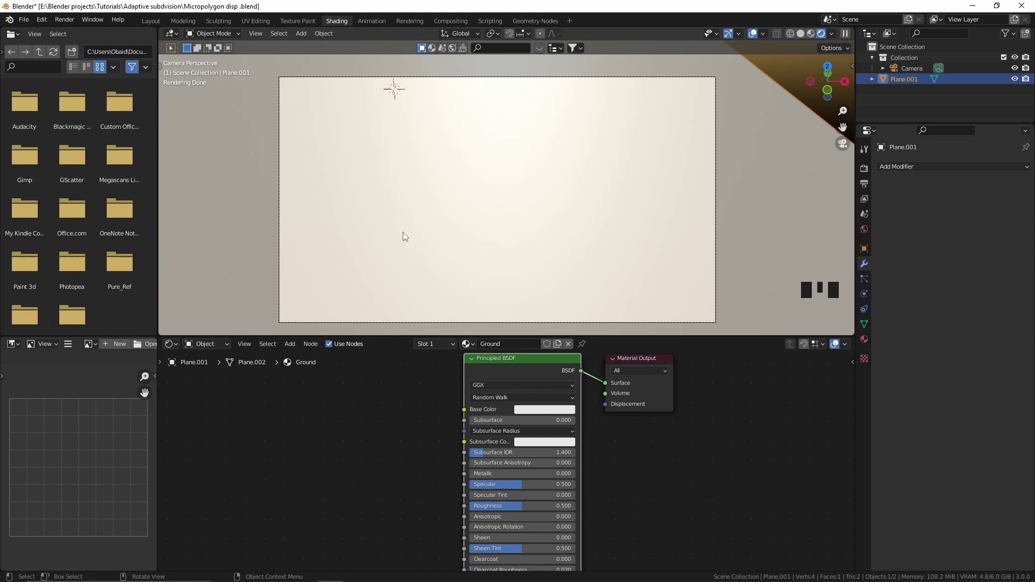
pyautogui.press('ctrl+alt+u')
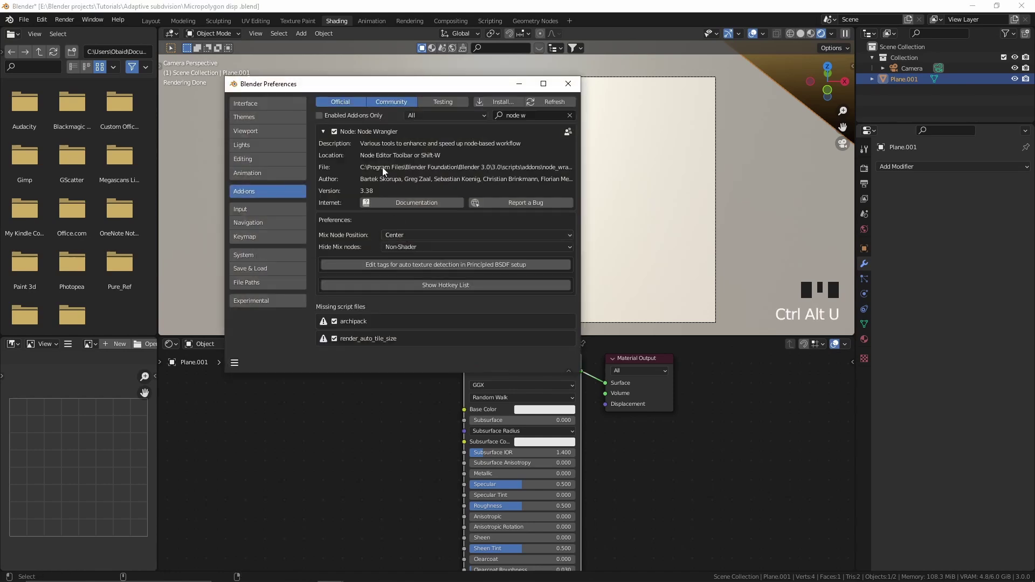
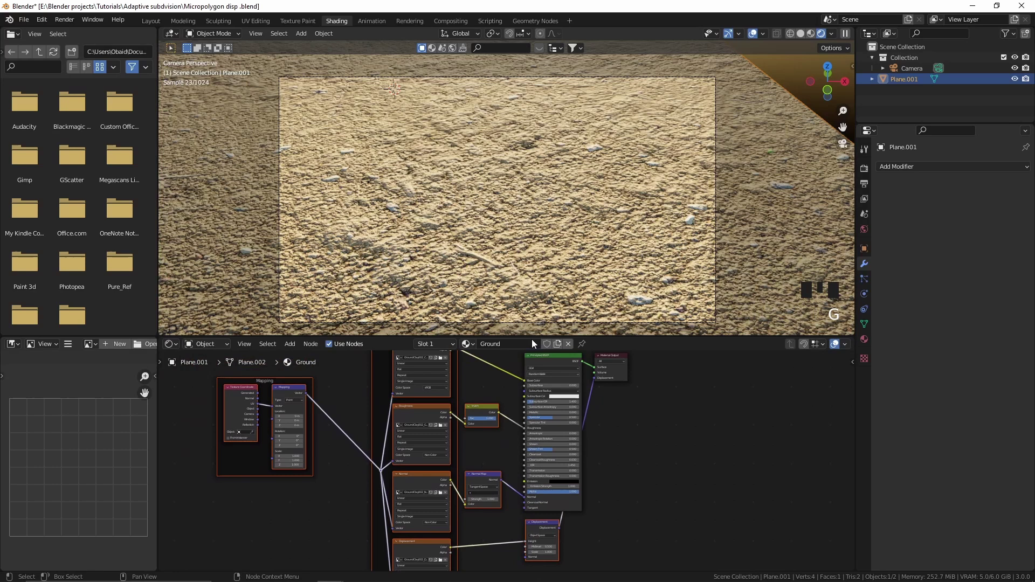
# Orbit the viewport around the textured ground plane to inspect its surface.
pyautogui.moveTo(456, 249); pyautogui.dragTo(511, 251)
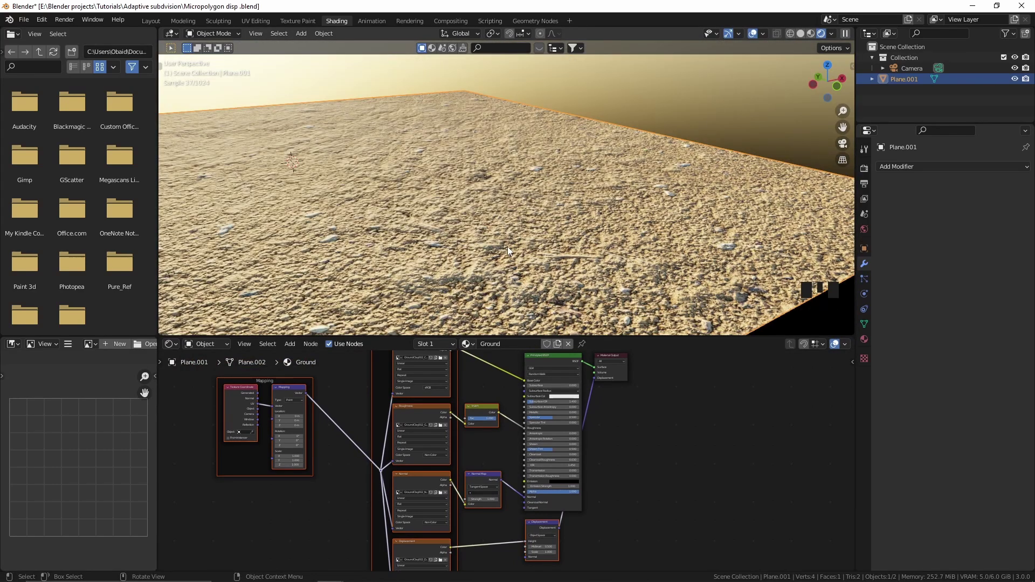
pyautogui.moveTo(507, 252); pyautogui.dragTo(486, 257)
pyautogui.moveTo(486, 258); pyautogui.dragTo(546, 237)
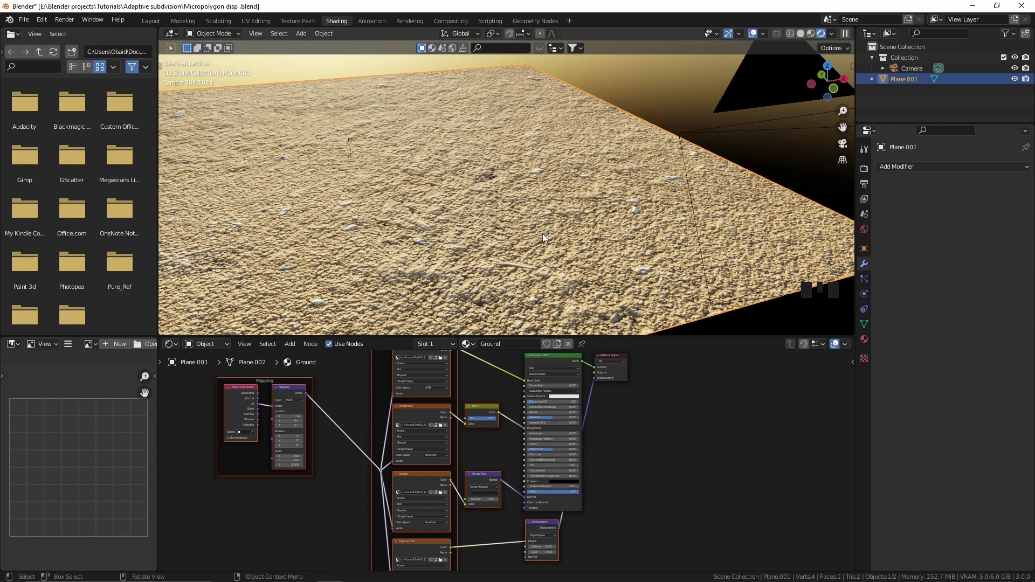
# Set the Ground material's surface displacement to Displacement and Bump and check the plane's relief.
pyautogui.click(868, 342)
pyautogui.scroll(-3)
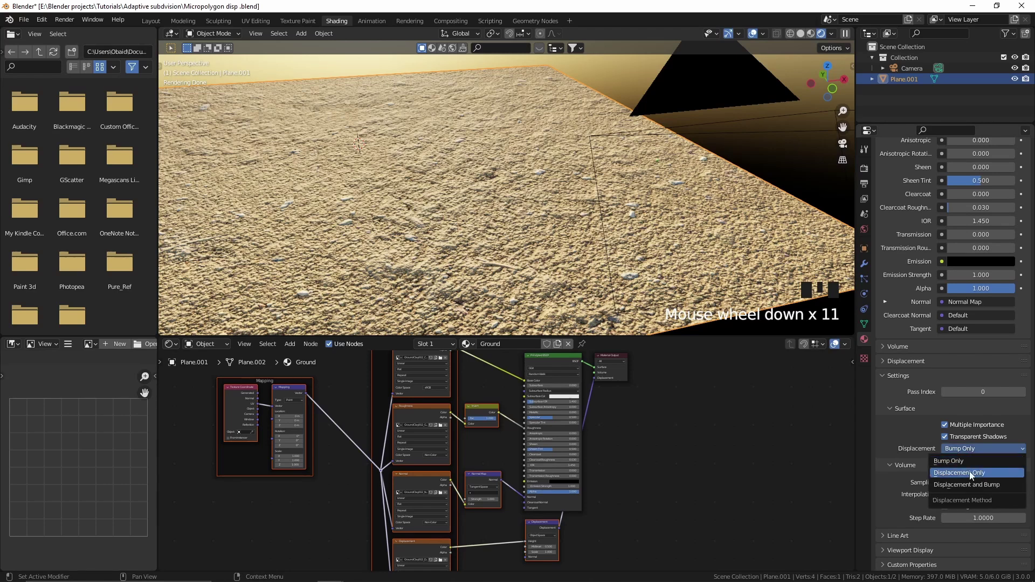
pyautogui.moveTo(969, 492); pyautogui.dragTo(704, 259)
pyautogui.scroll(-3)
pyautogui.middleClick(711, 235)
pyautogui.scroll(-3)
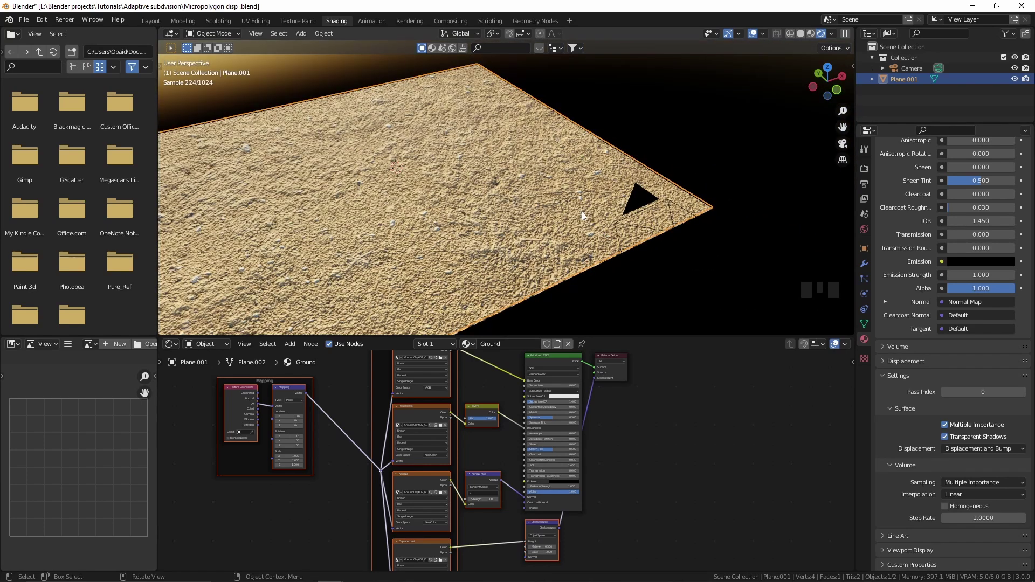
pyautogui.press('Tab')
pyautogui.scroll(-3)
pyautogui.scroll(-3)
pyautogui.scroll(3)
pyautogui.press('Tab')
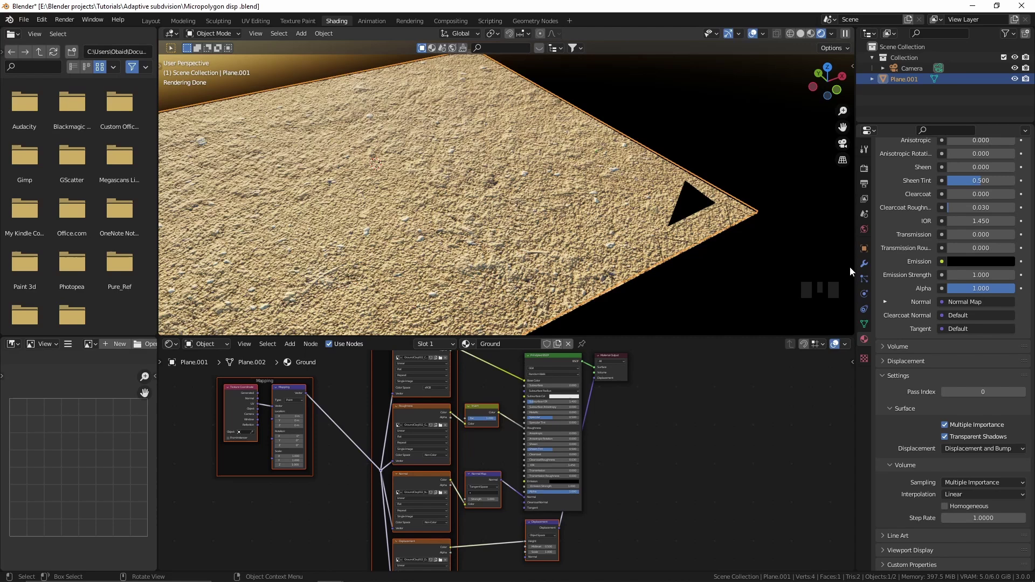
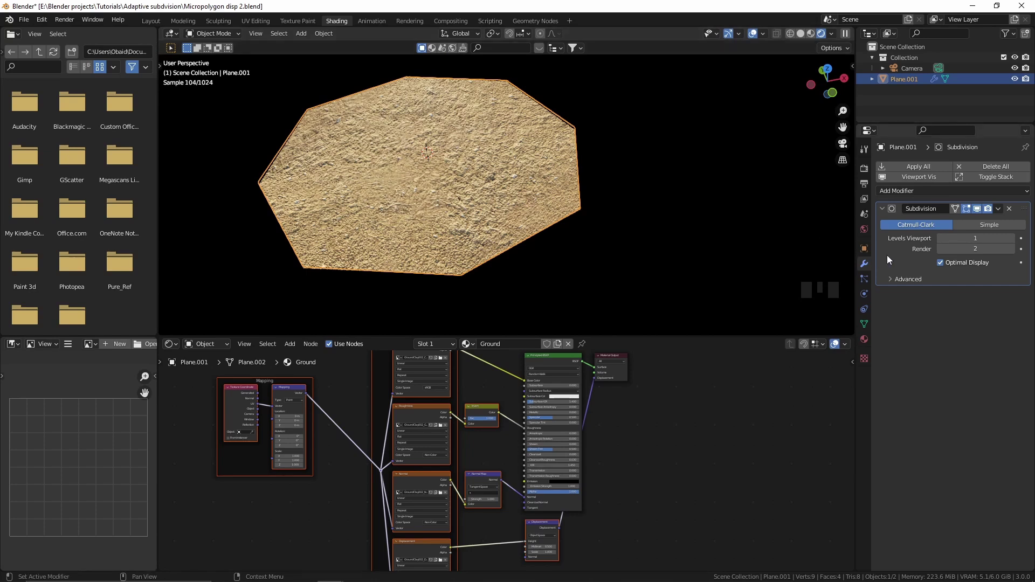
# Set the plane's Subdivision Surface modifier to Simple subdivision.
pyautogui.click(976, 226)
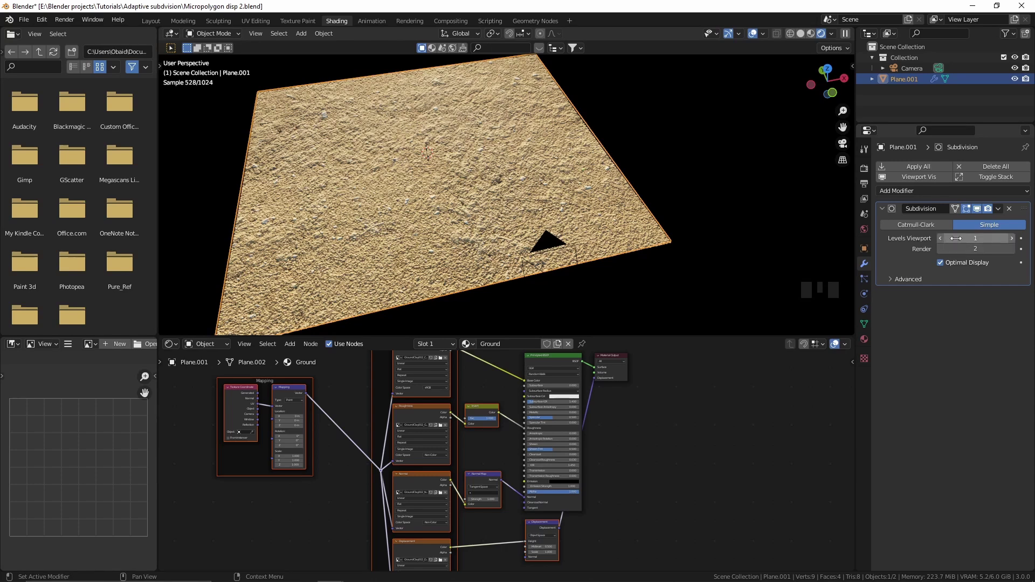
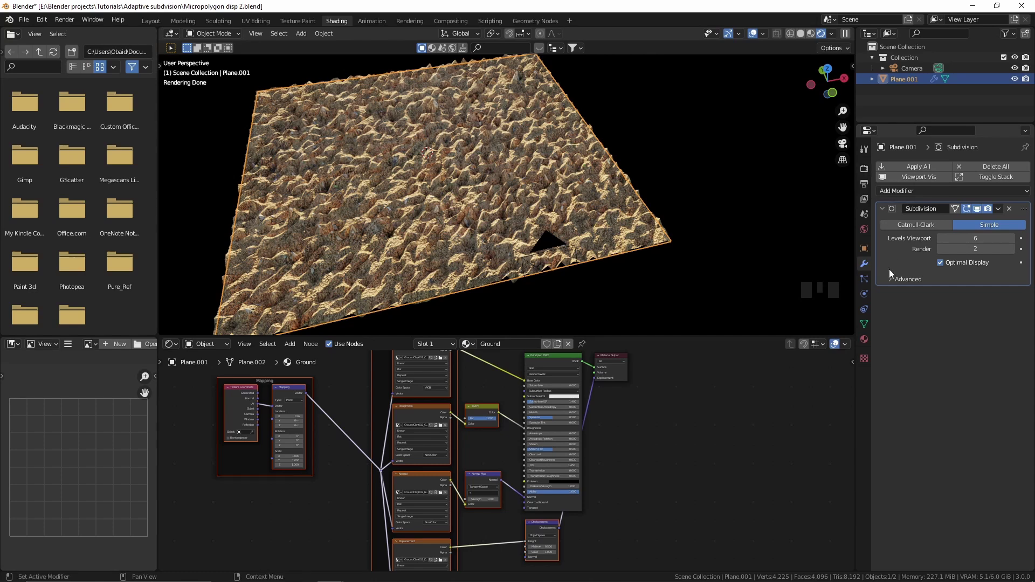
# Set the Cycles feature set to Experimental and enable Adaptive Subdivision on the plane's modifier.
pyautogui.click(867, 176)
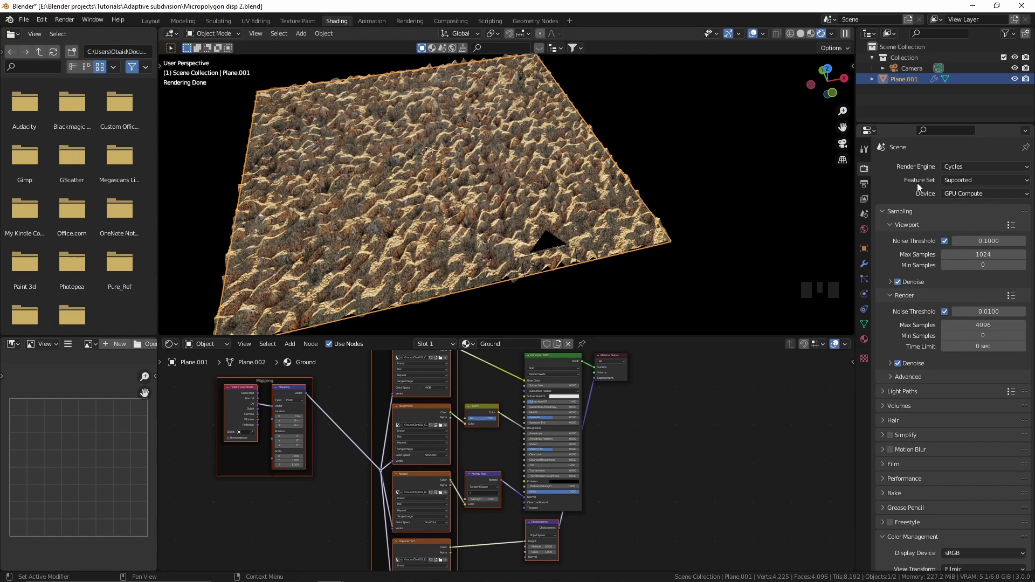
pyautogui.click(955, 183)
pyautogui.moveTo(956, 183); pyautogui.dragTo(863, 257)
pyautogui.click(873, 266)
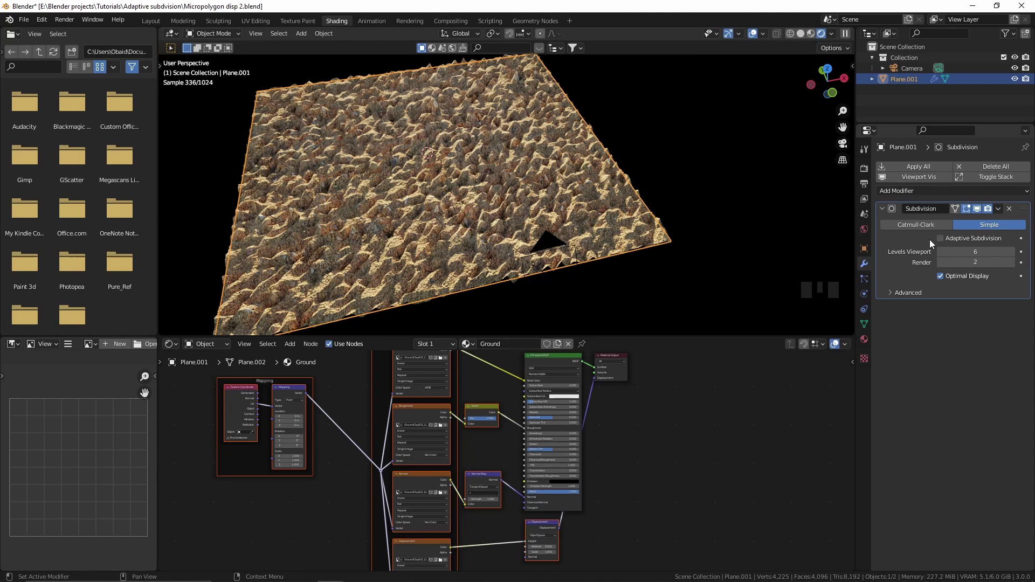
pyautogui.click(942, 241)
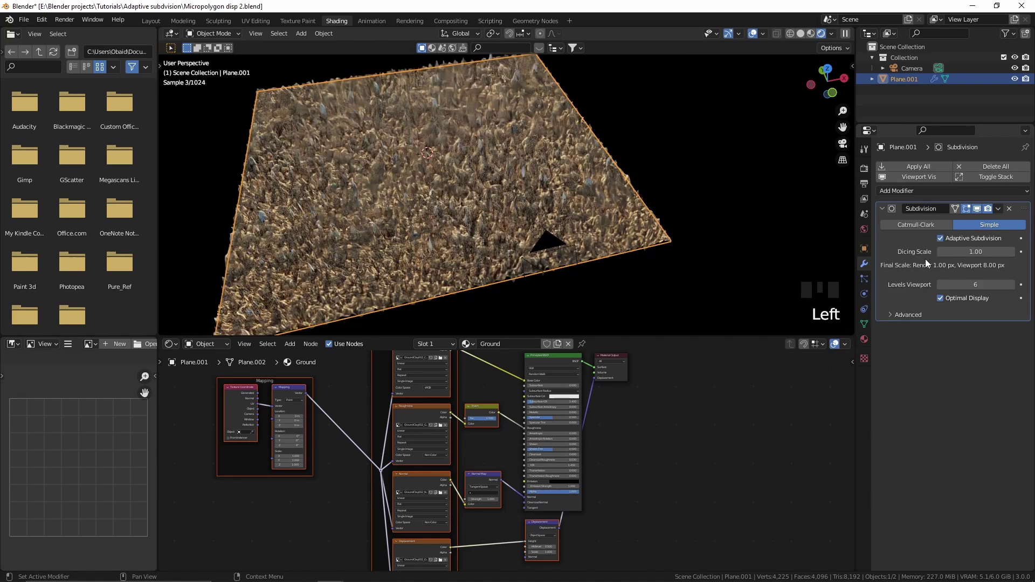
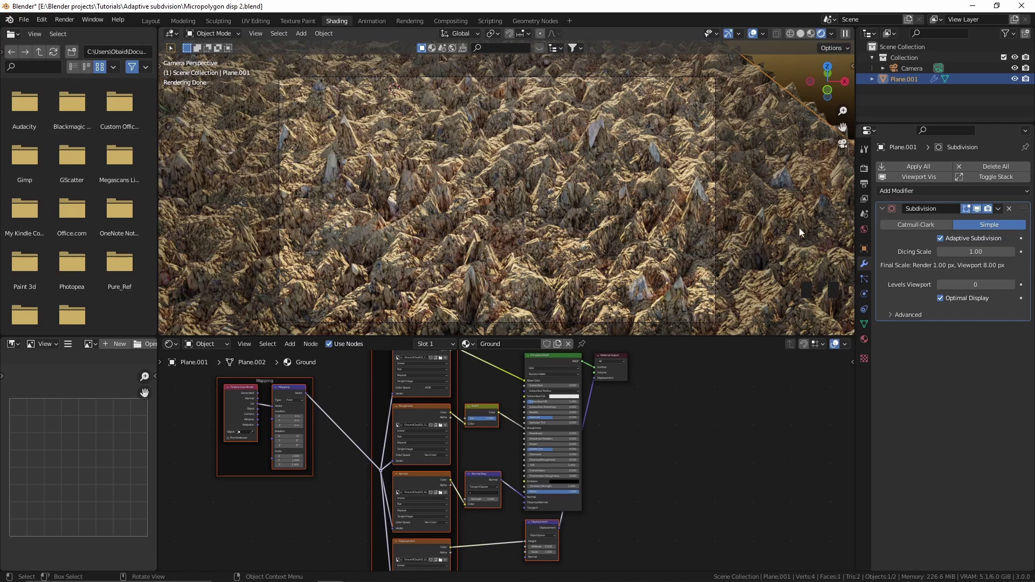
# Toggle the plane into Edit Mode and back to Object Mode.
pyautogui.press('Tab')
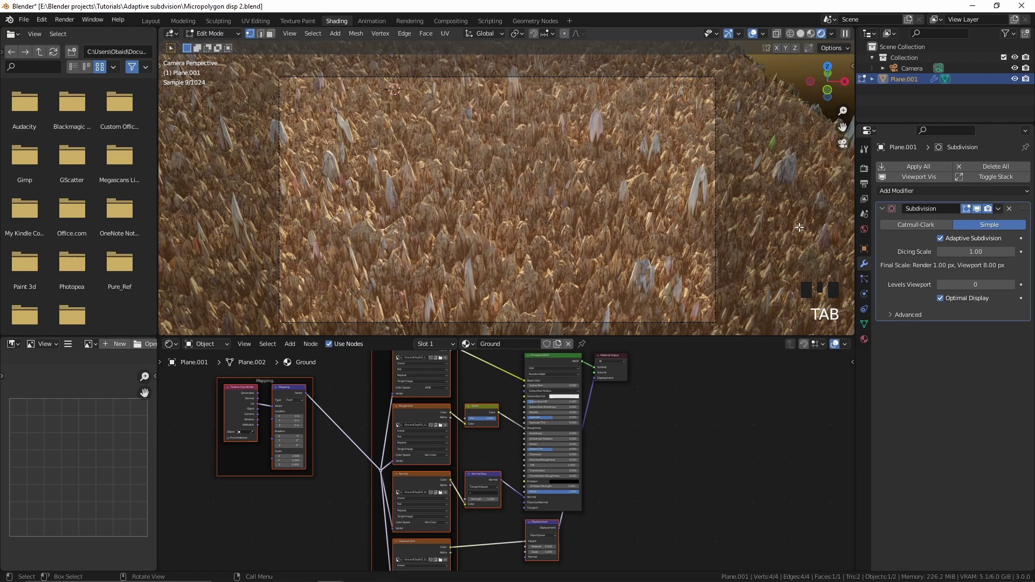
pyautogui.press('Tab')
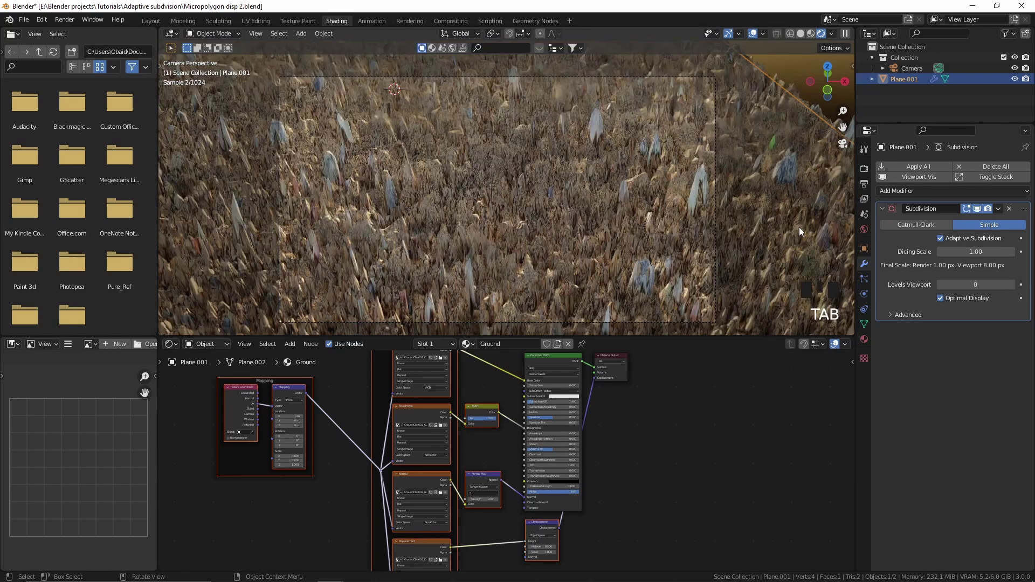
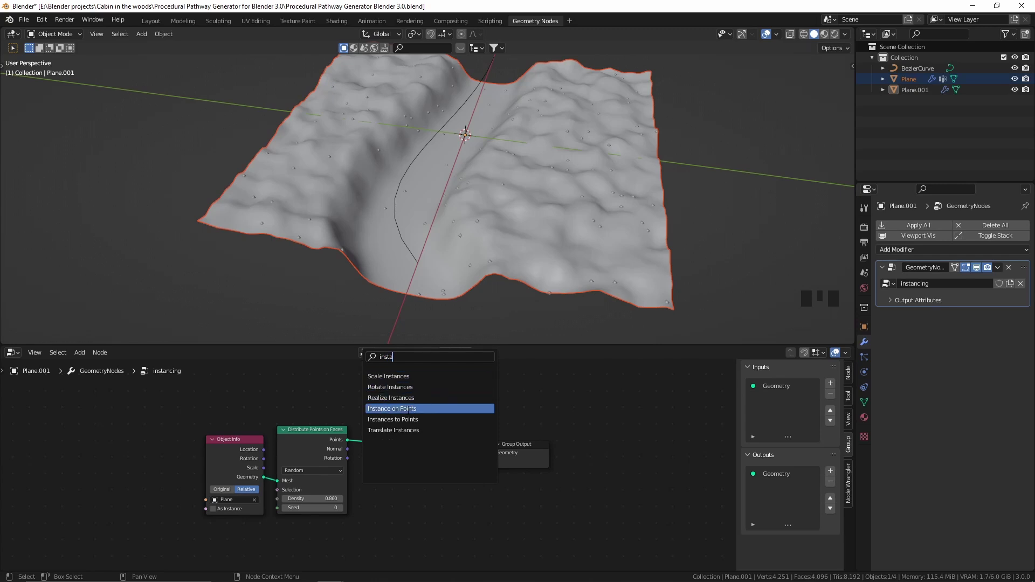
# Drop Instance on Points into the point link and add a Cube mesh to instance.
pyautogui.moveTo(423, 440); pyautogui.dragTo(388, 403)
pyautogui.press('shift+a')
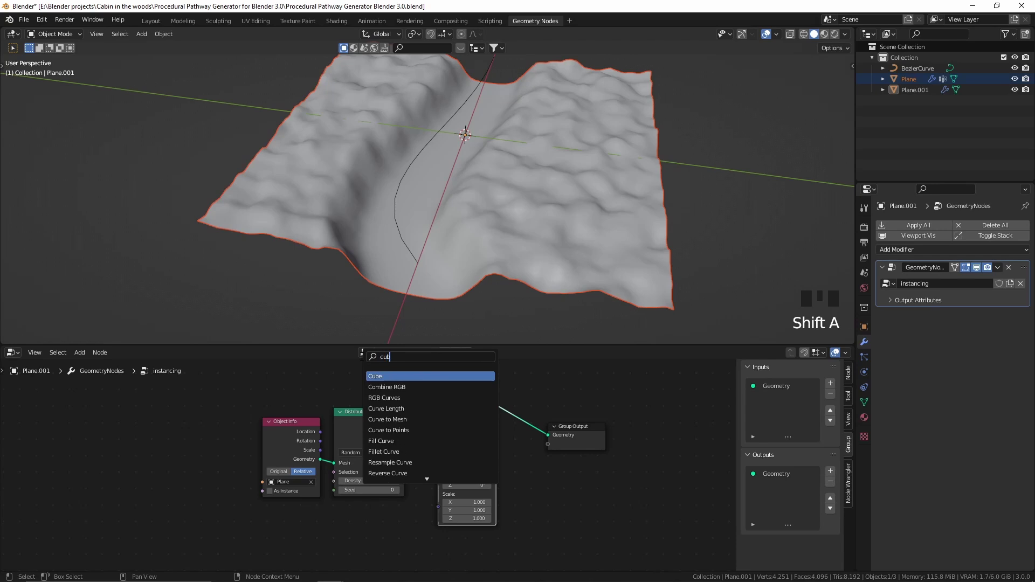
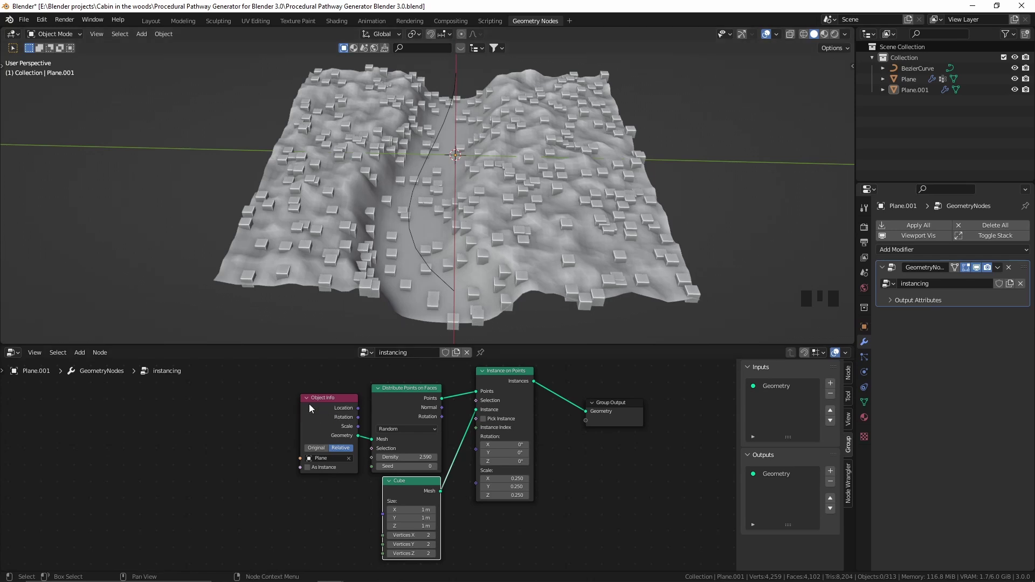
pyautogui.moveTo(286, 404); pyautogui.dragTo(277, 386)
# Feed Density and a new Value group input through a Multiply math node into point density.
pyautogui.press('shift+a')
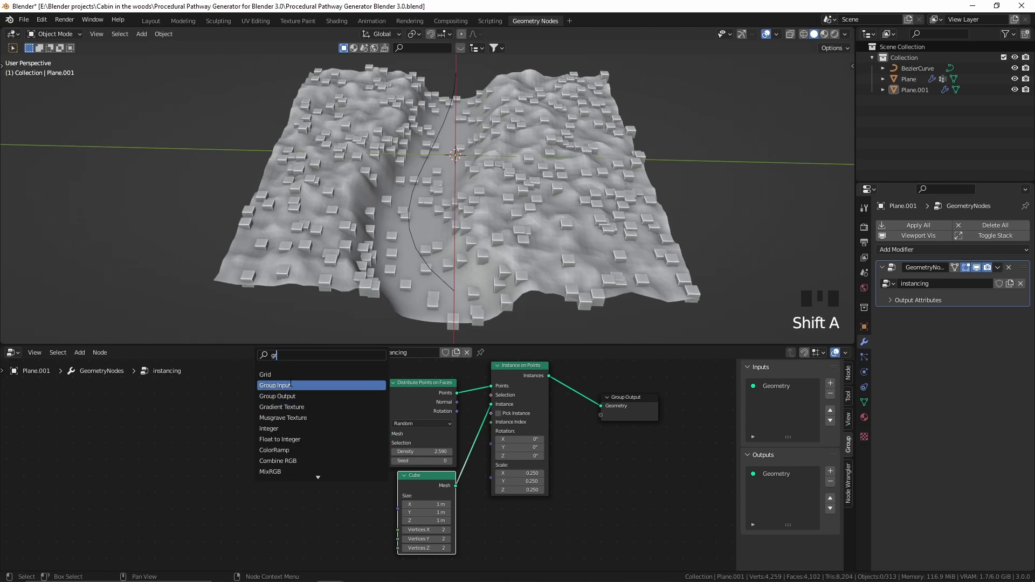
pyautogui.scroll(3)
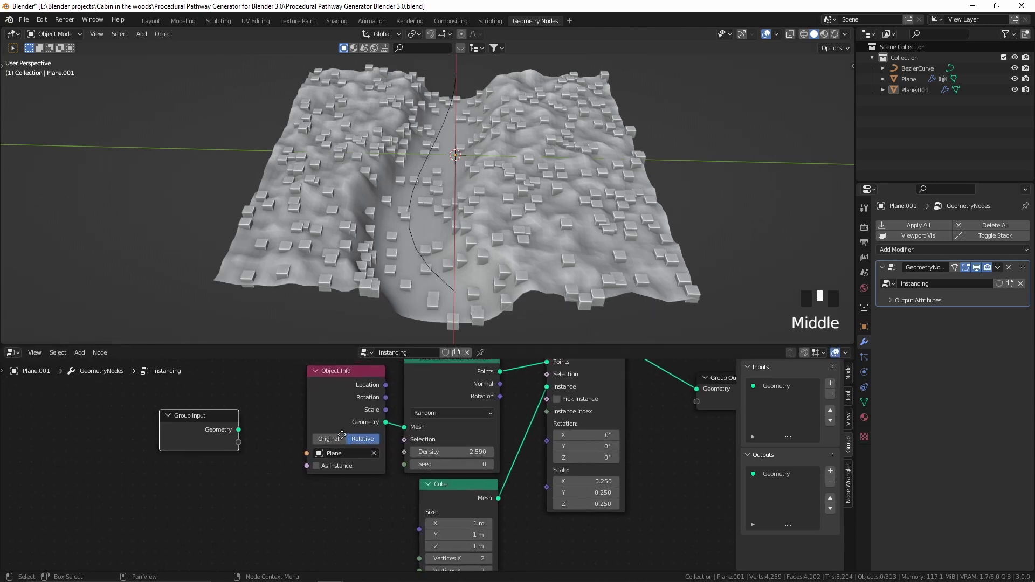
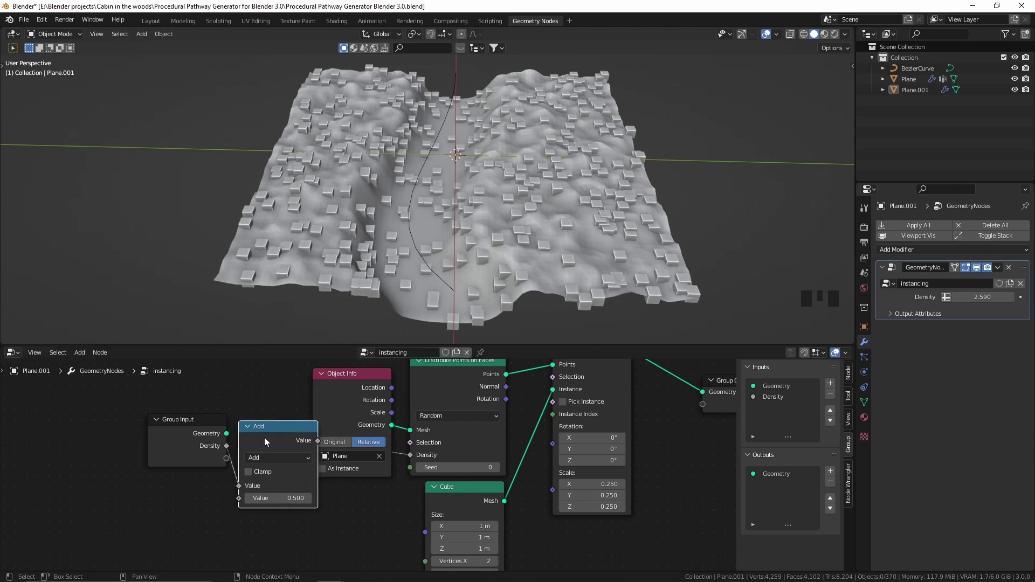
pyautogui.moveTo(289, 427); pyautogui.dragTo(337, 484)
pyautogui.moveTo(338, 484); pyautogui.dragTo(338, 471)
pyautogui.moveTo(338, 472); pyautogui.dragTo(319, 519)
pyautogui.moveTo(314, 512); pyautogui.dragTo(216, 408)
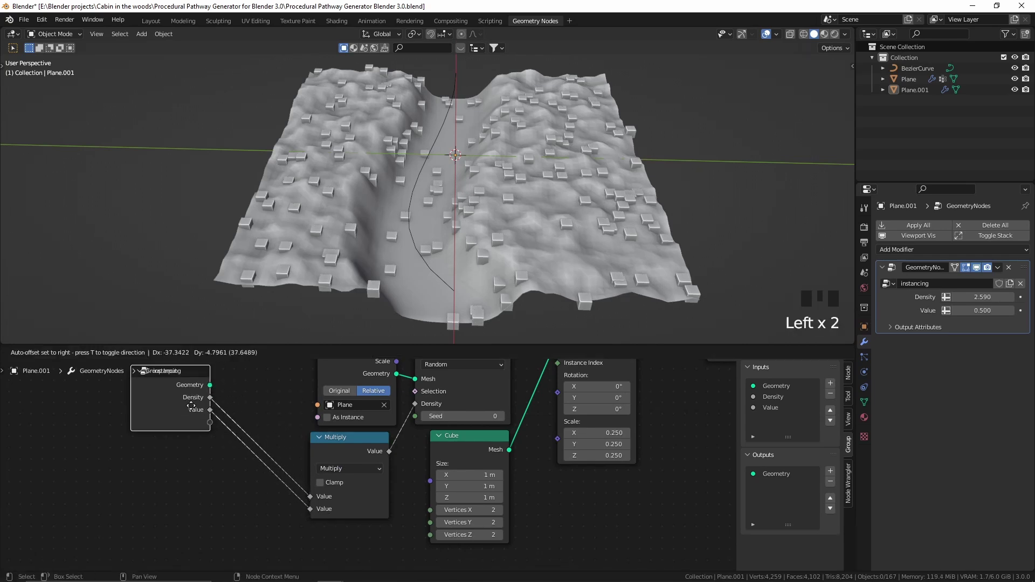
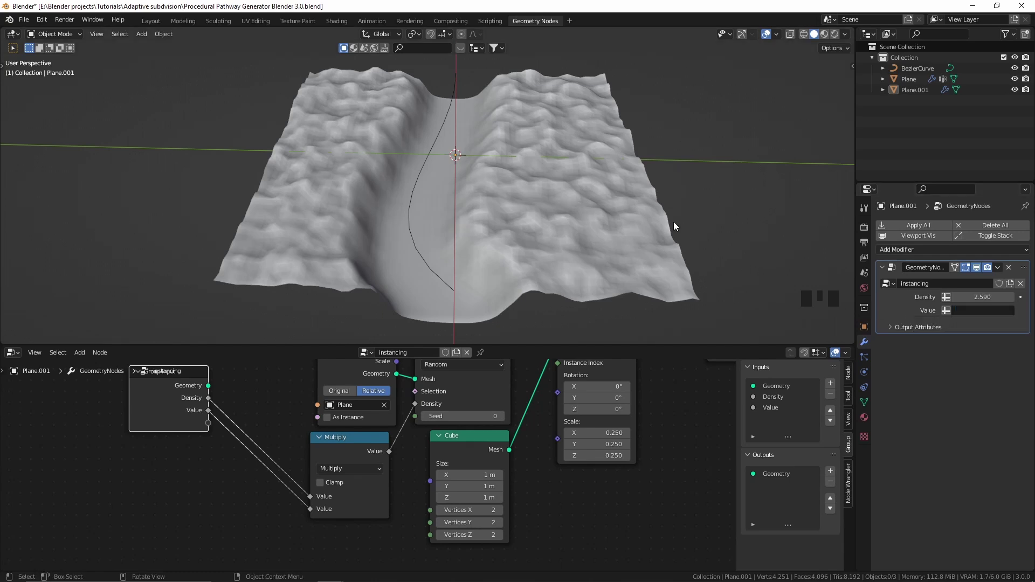
# Select the terrain plane and set the Pathway Generator's output attribute to Path.
pyautogui.click(634, 206)
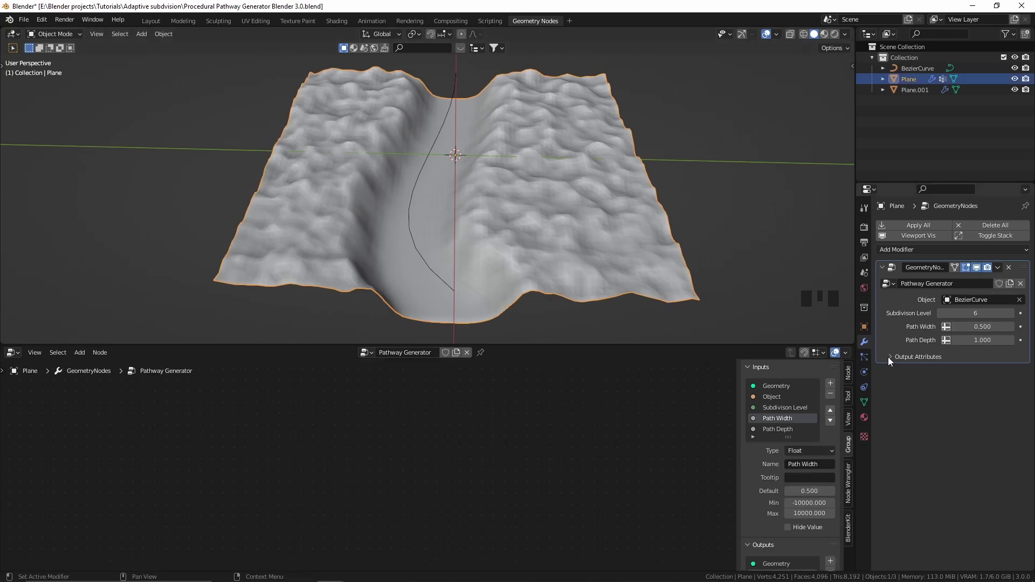
pyautogui.moveTo(893, 361); pyautogui.dragTo(915, 365)
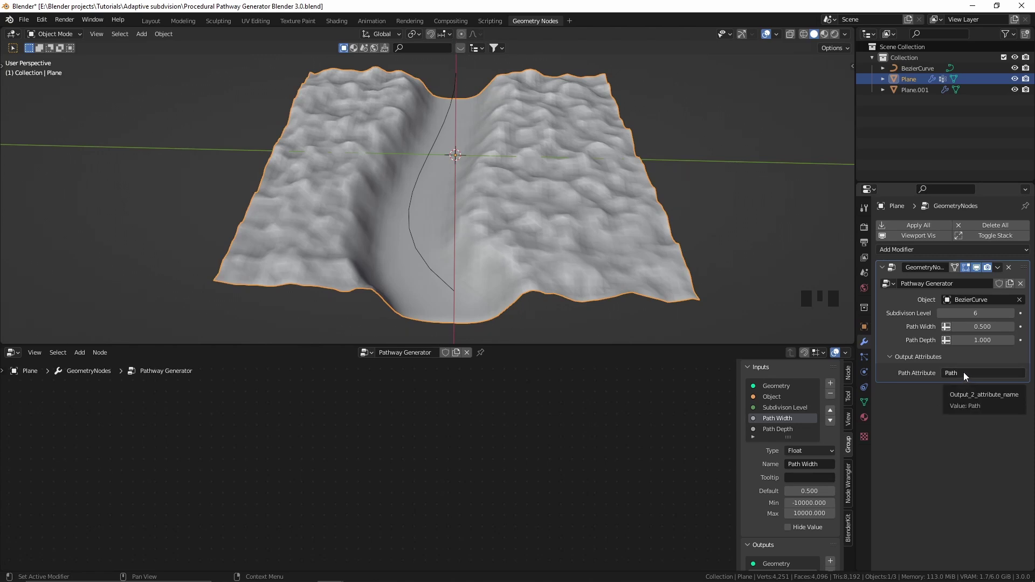
pyautogui.press('ctrl+c')
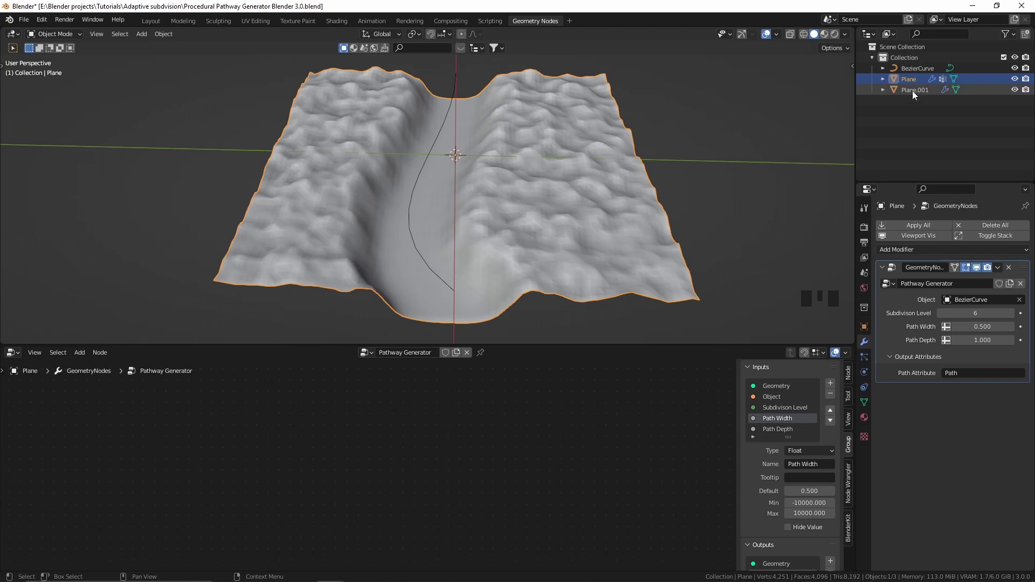
# Select the scatter object Plane.001 and inspect how the cubes sit along the carved path.
pyautogui.click(916, 95)
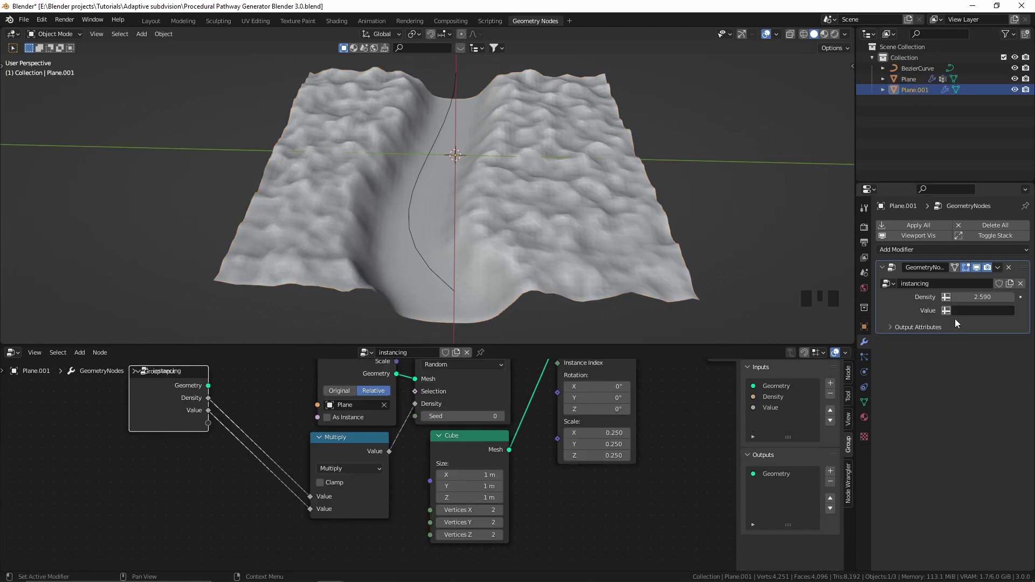
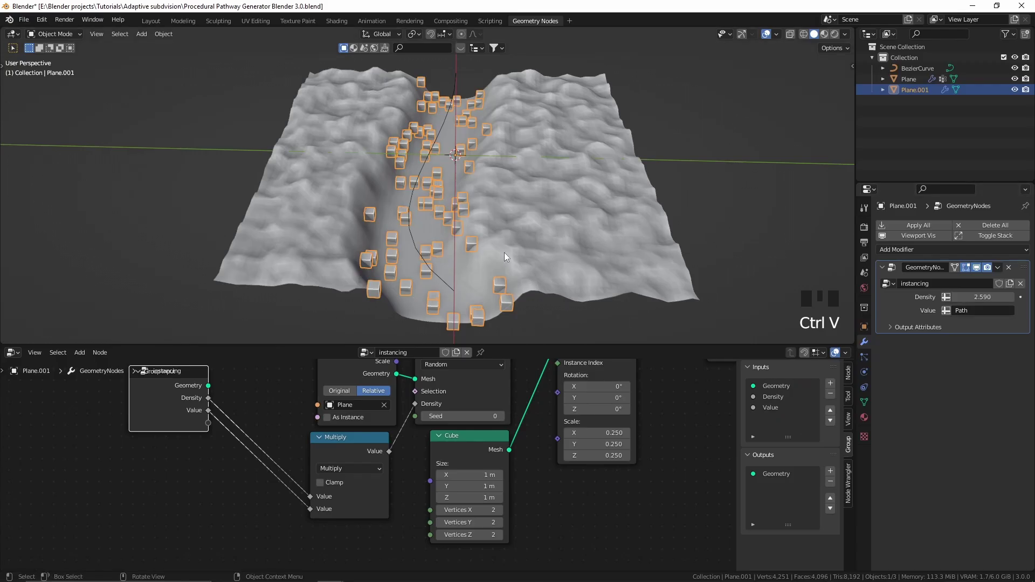
pyautogui.moveTo(482, 209); pyautogui.dragTo(502, 209)
pyautogui.scroll(3)
pyautogui.moveTo(502, 214); pyautogui.dragTo(279, 427)
pyautogui.click(259, 426)
pyautogui.middleClick(275, 436)
# Insert a ColorRamp on the Value link before the Multiply node and invert it so cubes avoid the path.
pyautogui.press('shift+a')
pyautogui.press('o')
pyautogui.moveTo(387, 446); pyautogui.dragTo(399, 487)
pyautogui.scroll(3)
pyautogui.moveTo(386, 468); pyautogui.dragTo(444, 275)
pyautogui.moveTo(444, 274); pyautogui.dragTo(470, 487)
# Orbit the terrain to check that cubes cover the hills and leave the path clear.
pyautogui.moveTo(470, 486); pyautogui.dragTo(474, 432)
pyautogui.scroll(-3)
pyautogui.middleClick(473, 431)
pyautogui.middleClick(502, 204)
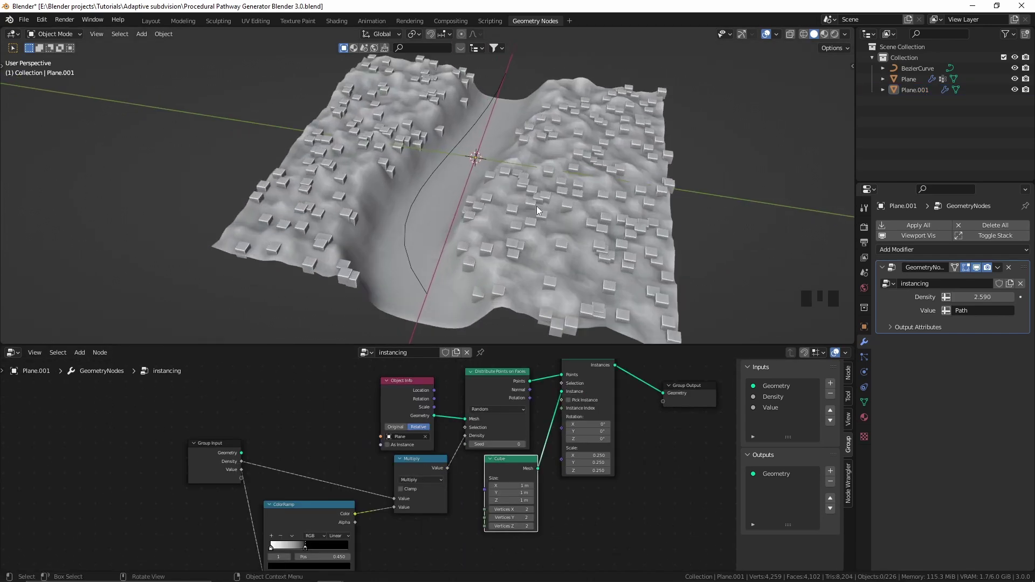